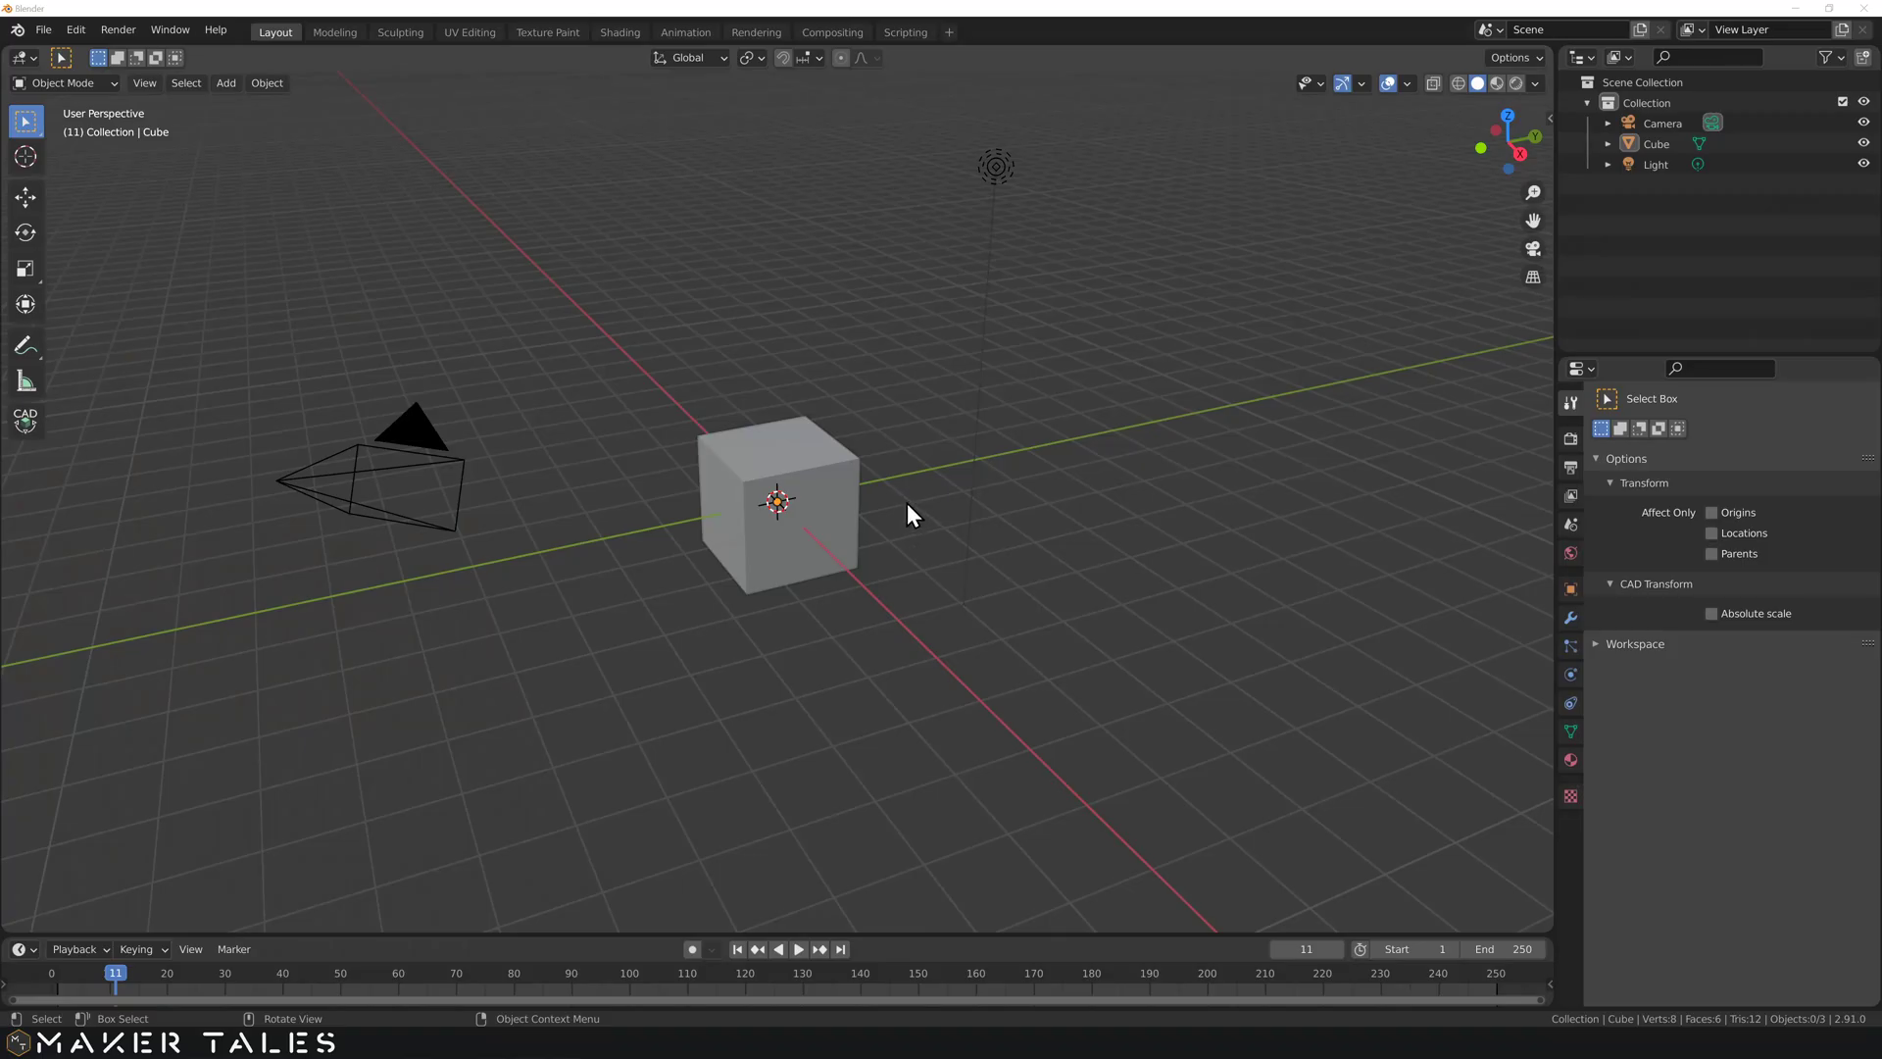
Step: Orbit the perspective view around the default cube, camera and light scene
key("Return")
middle_click(914, 515)
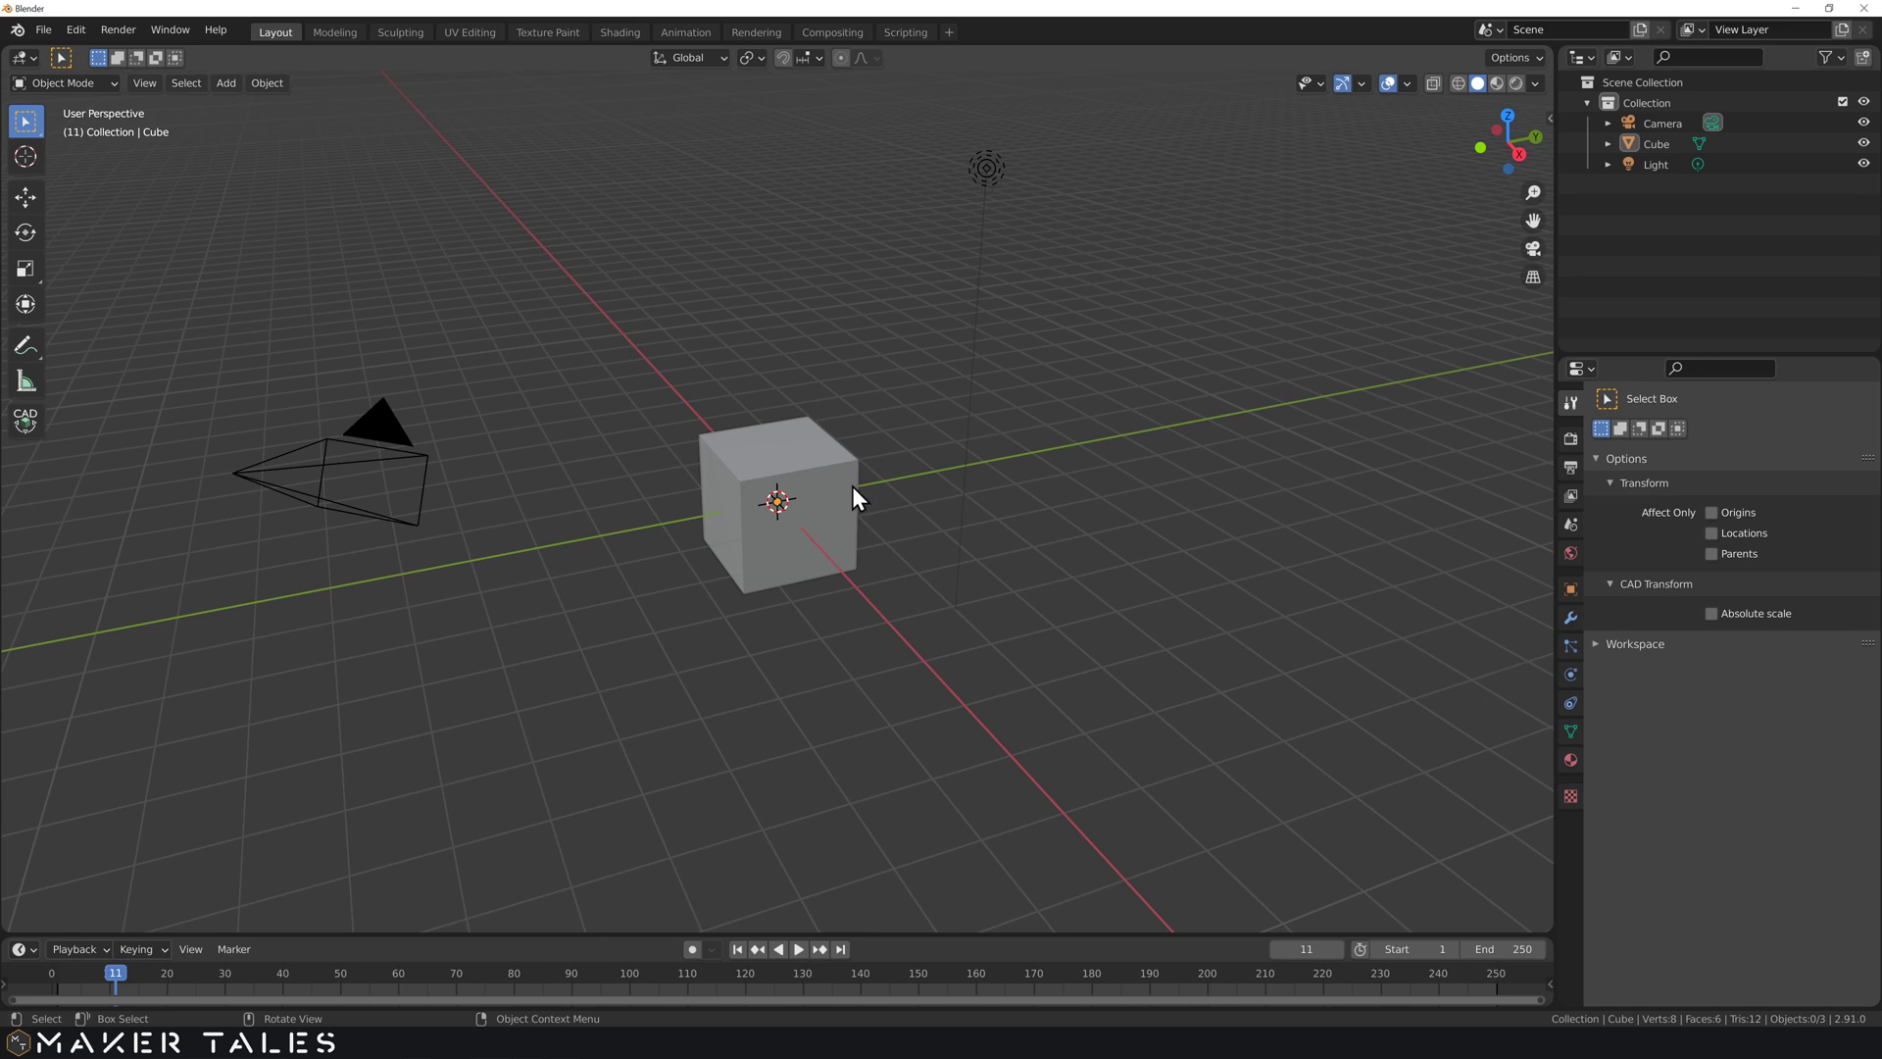
middle_click(877, 501)
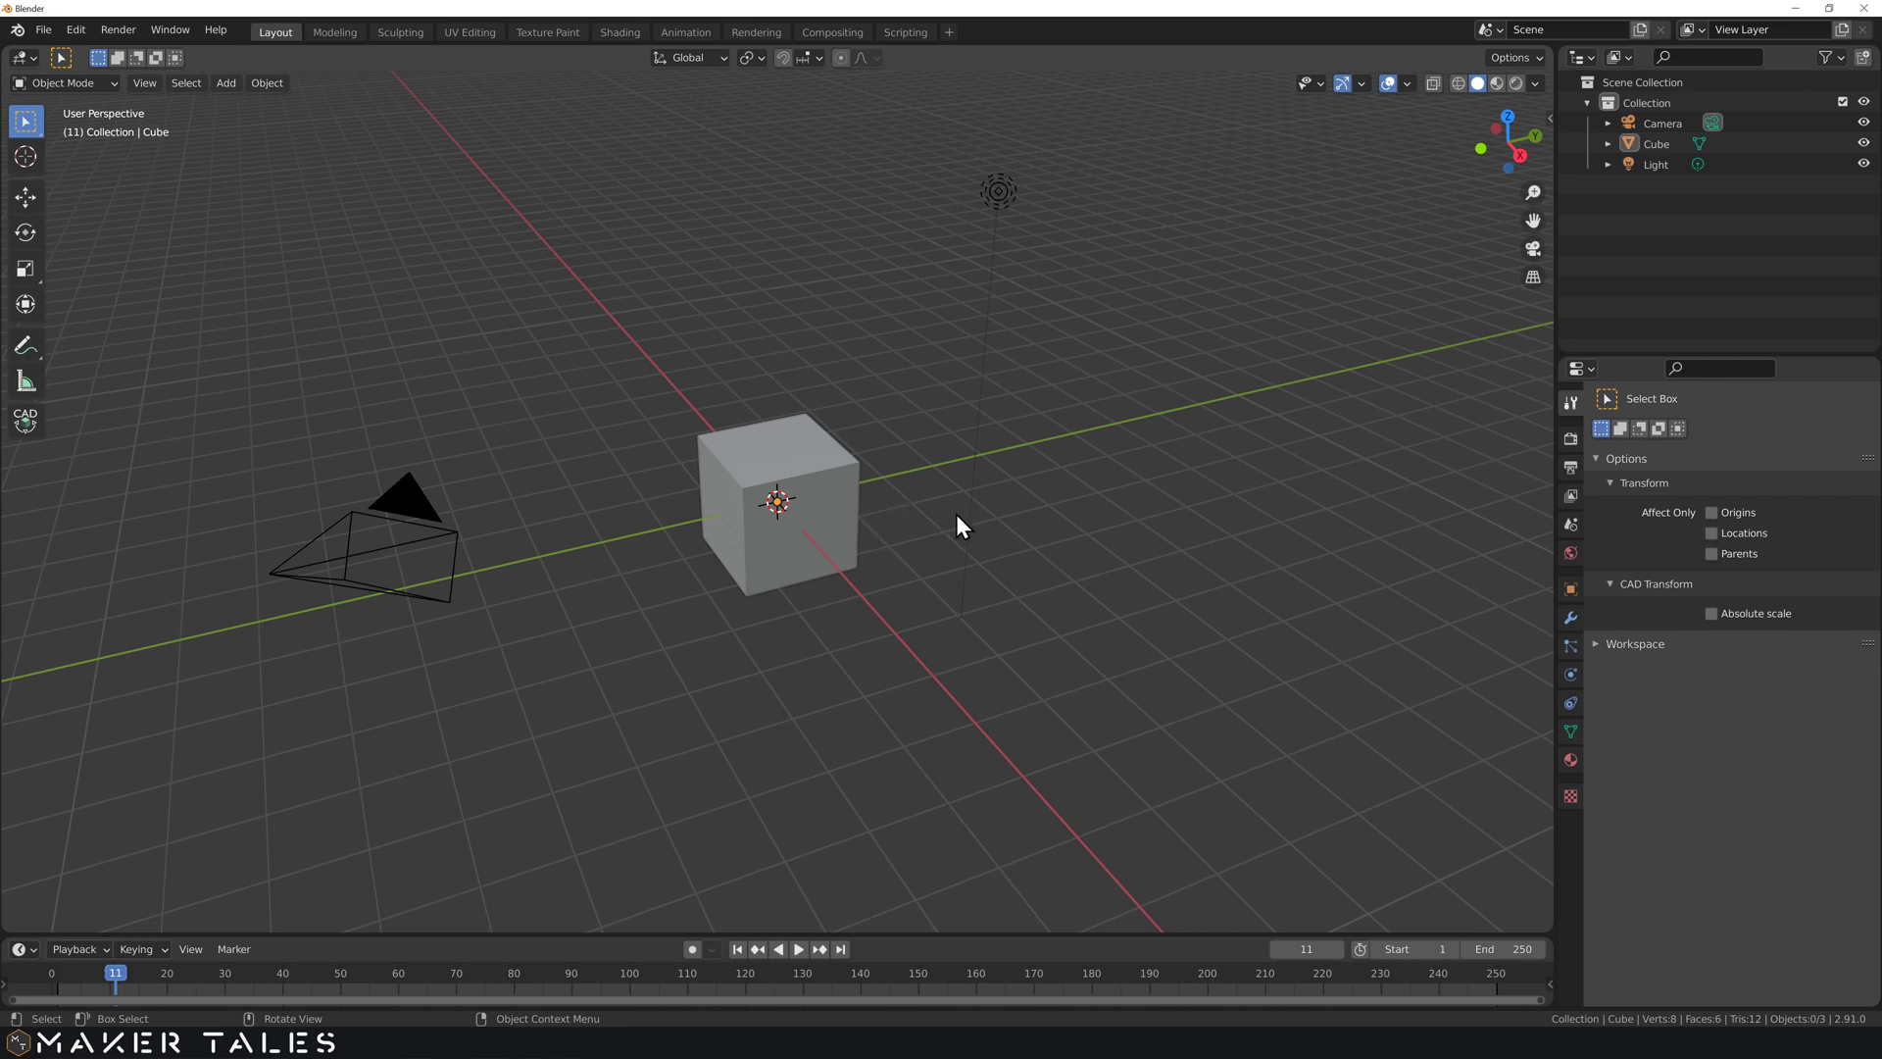
middle_click(934, 518)
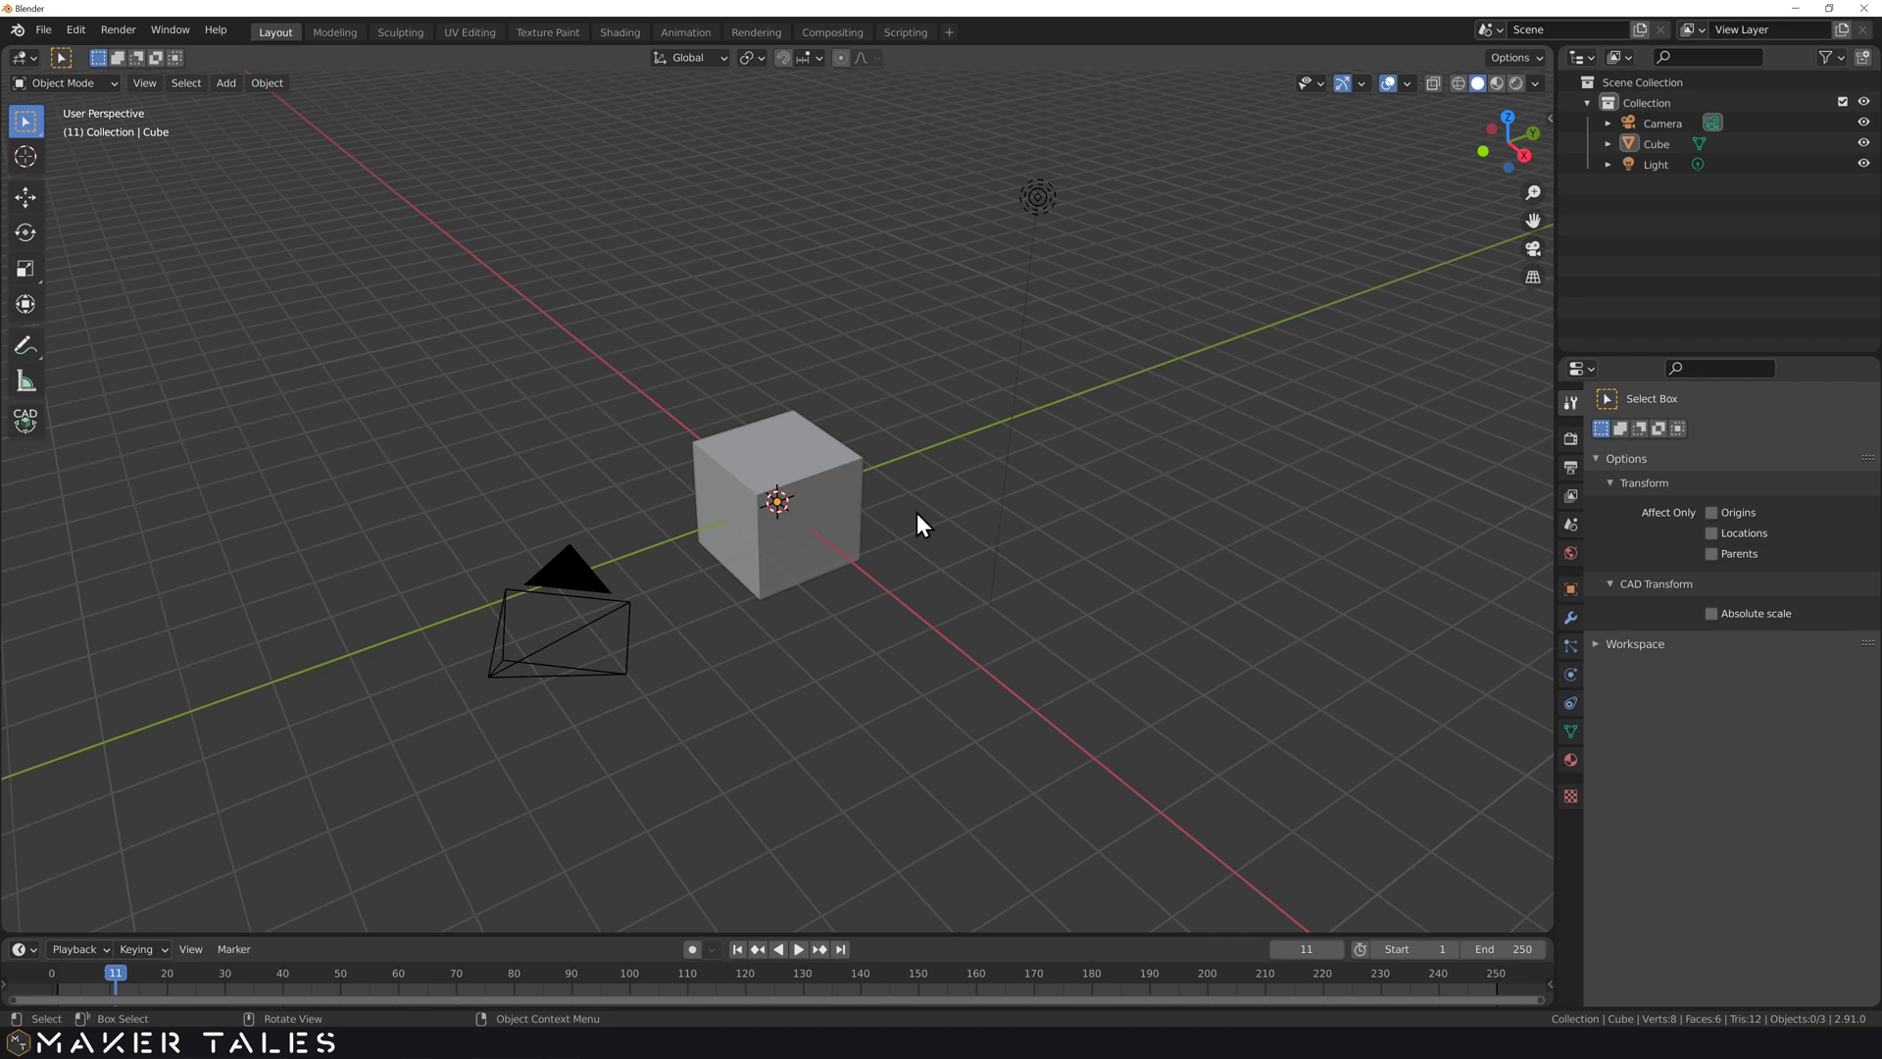
Step: Toggle Quad View on and back off with Ctrl+Alt+Q, returning to one perspective view
key("ctrl+alt+q")
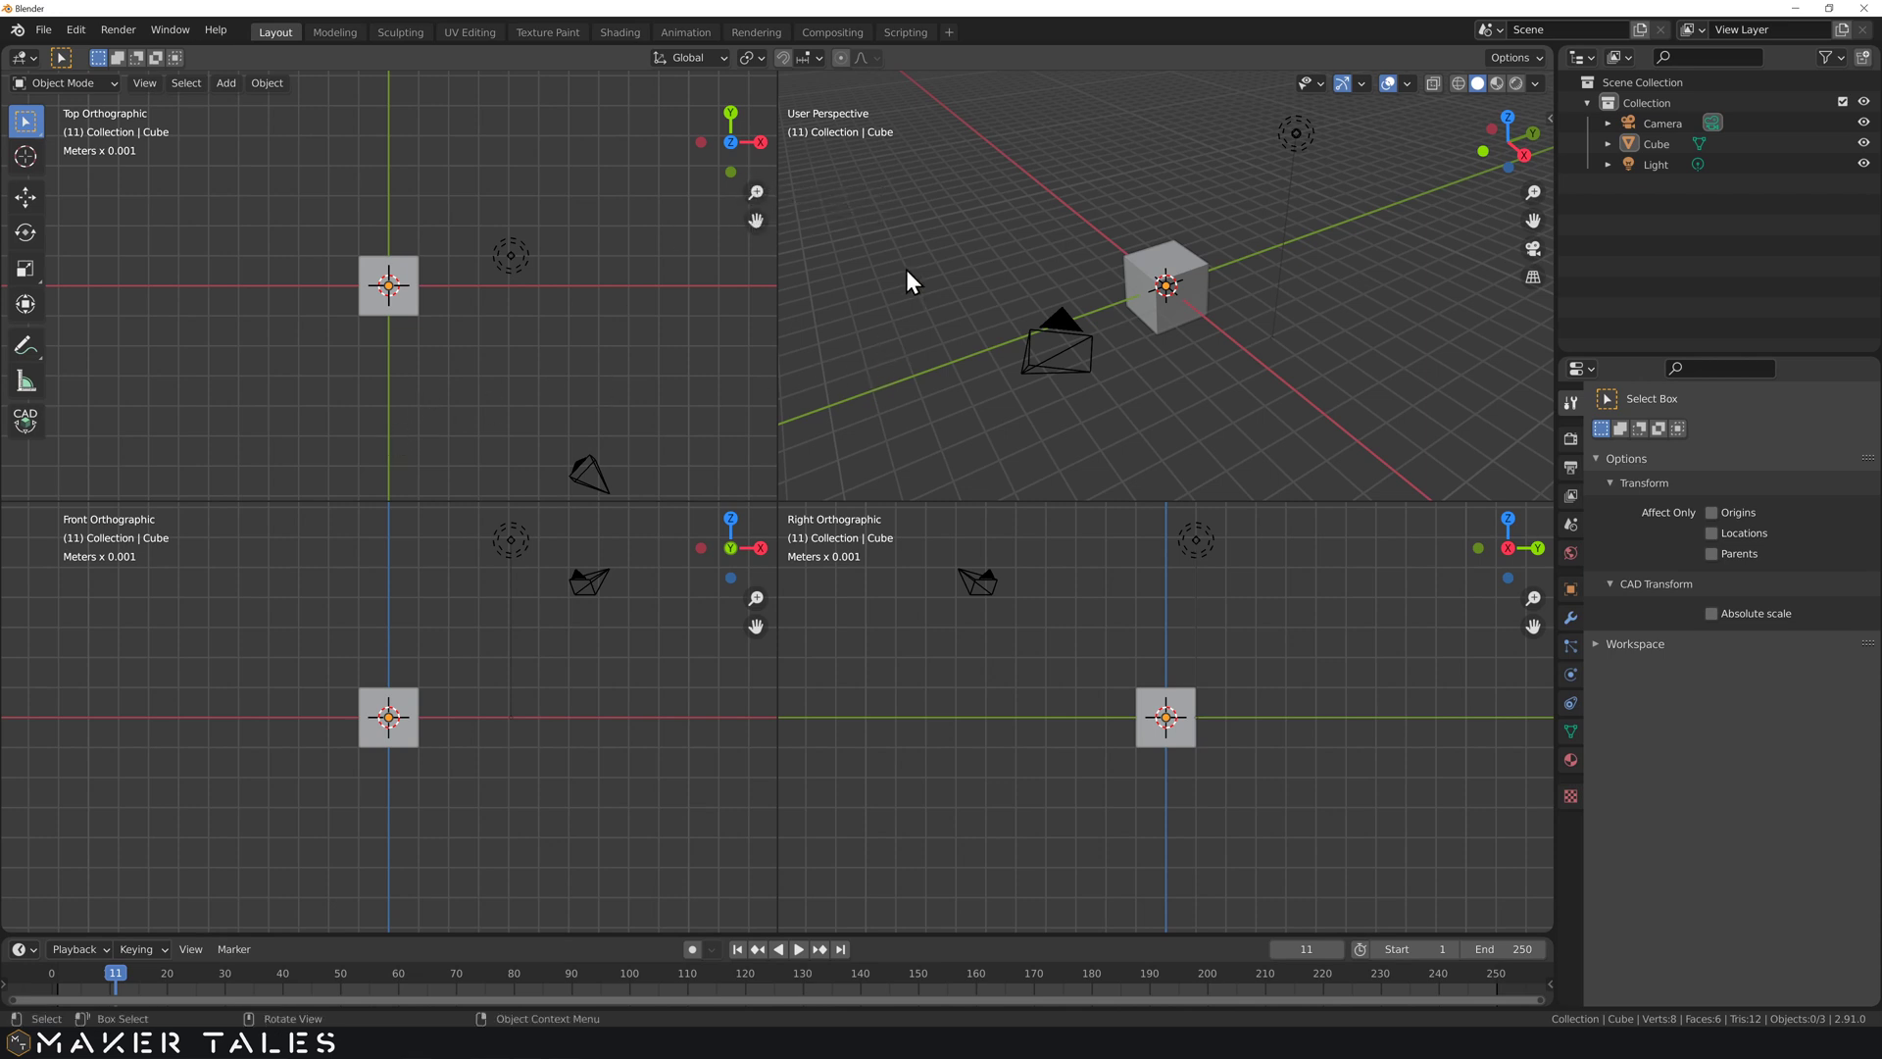
key("ctrl+alt+q")
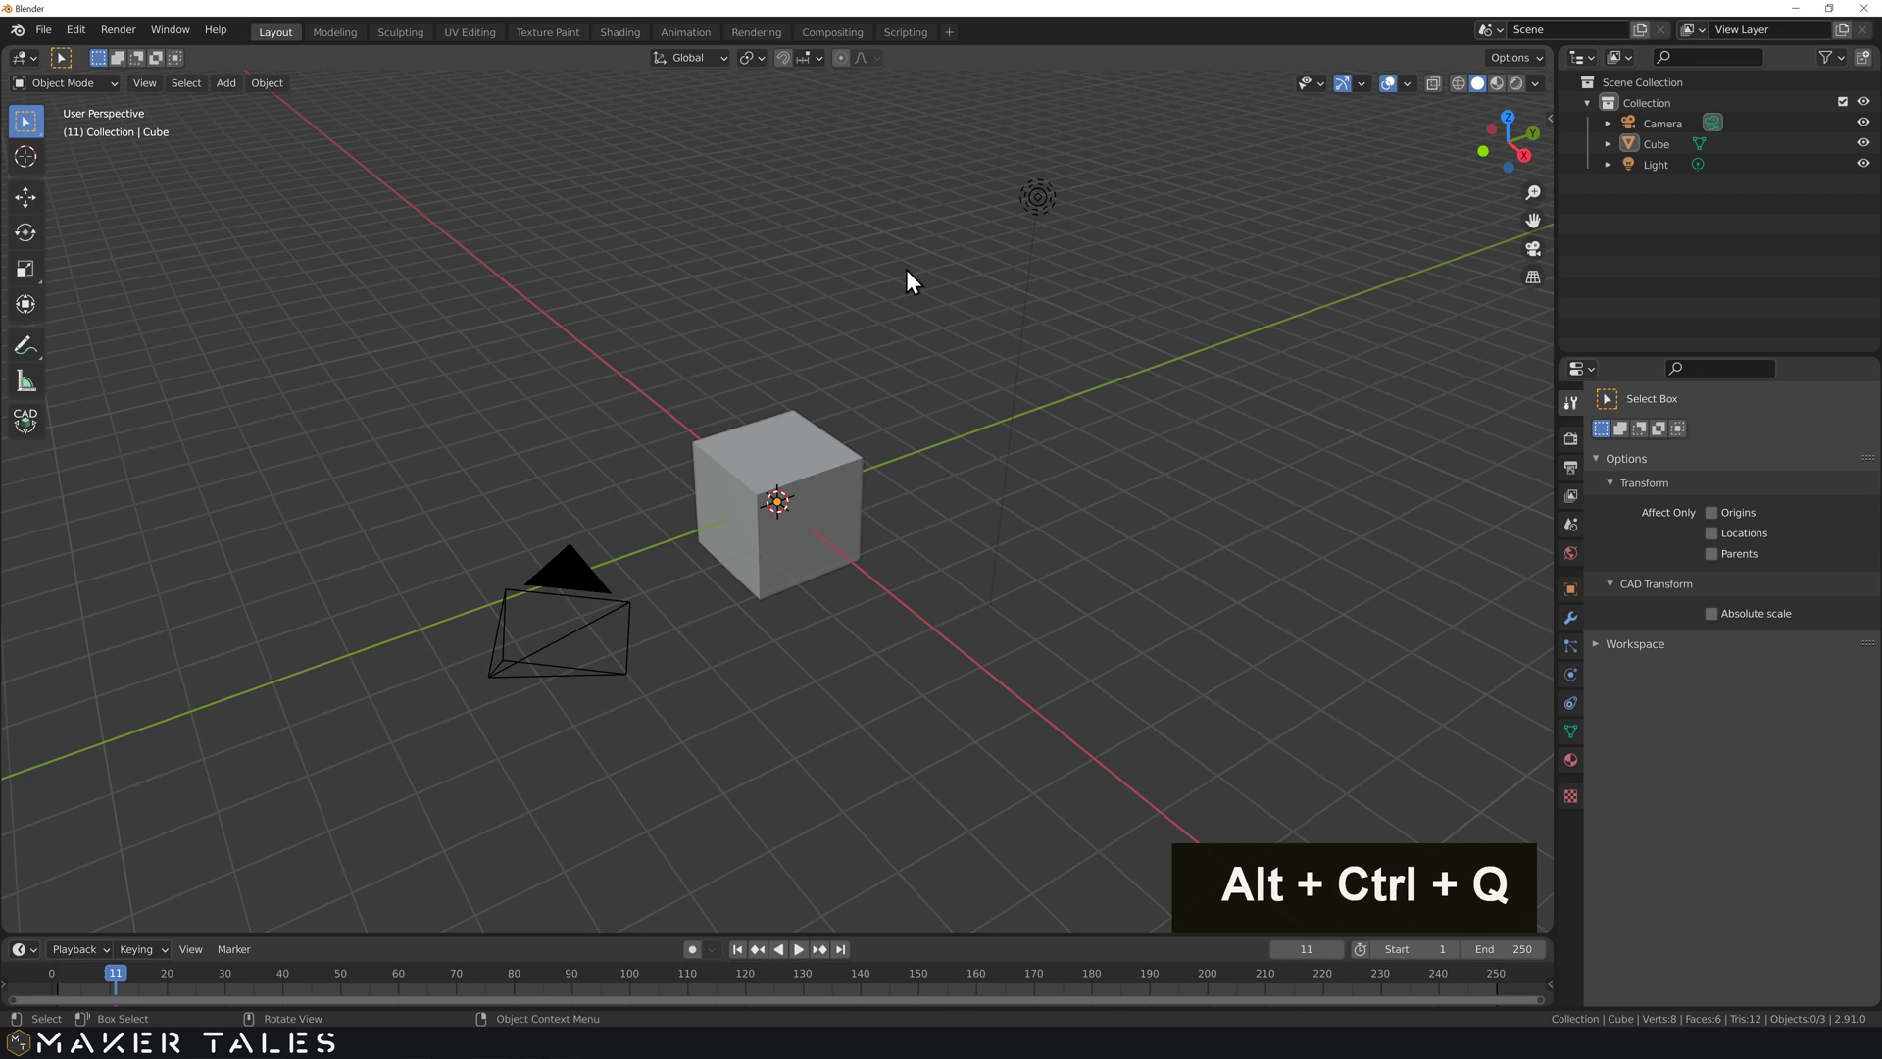